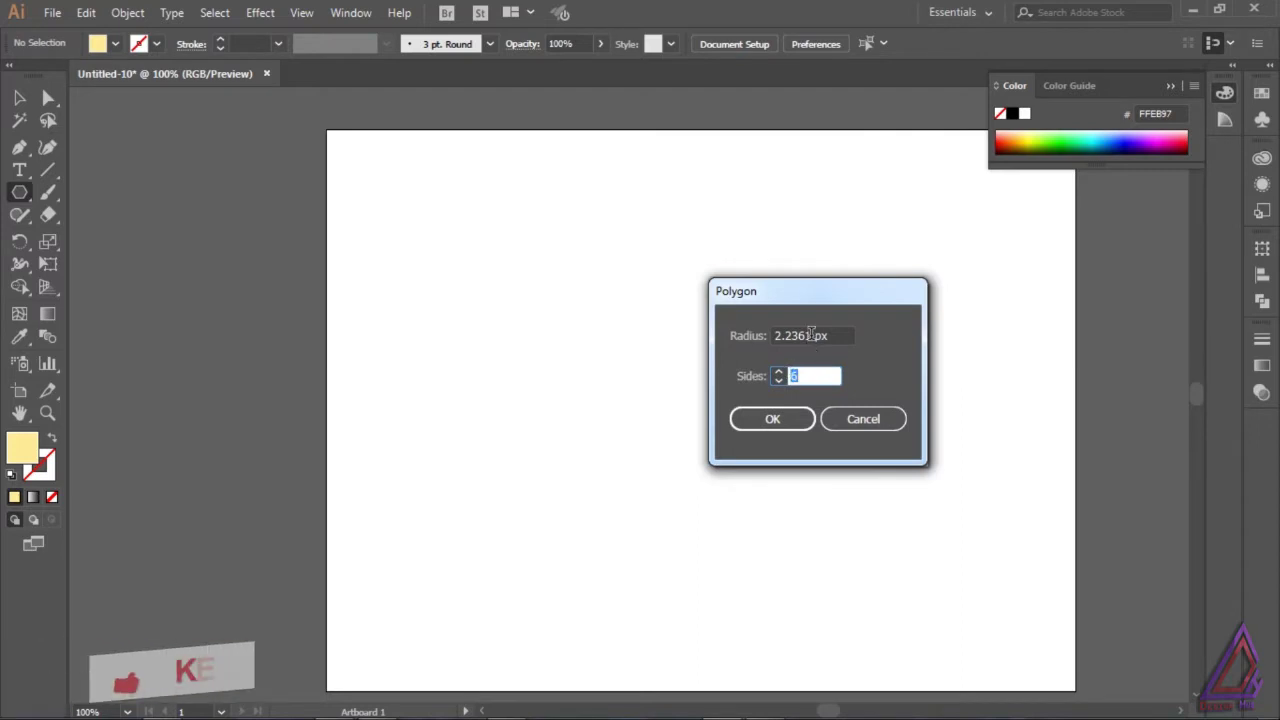
# Step: Create a pale yellow six-sided hexagon of 200 px radius with no stroke
pyautogui.press('2')
pyautogui.press('0')
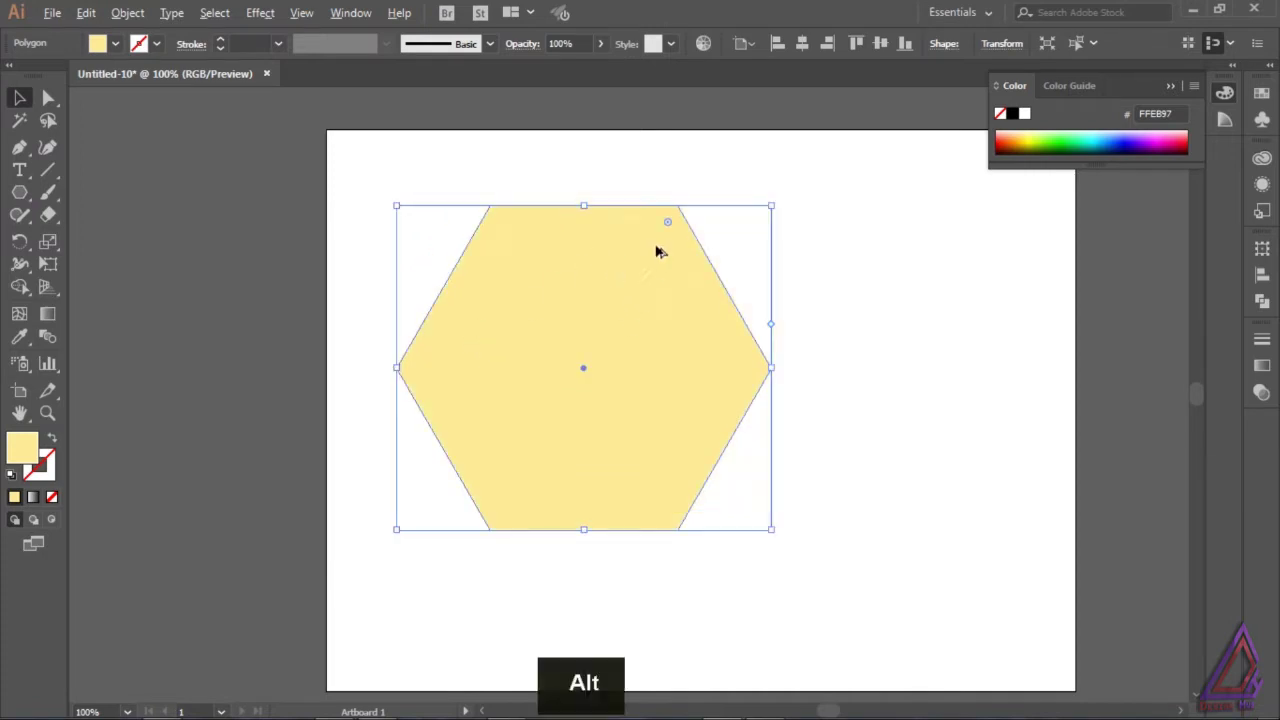
# Step: Round the hexagon's corners via the live-corner widget
pyautogui.click(670, 226)
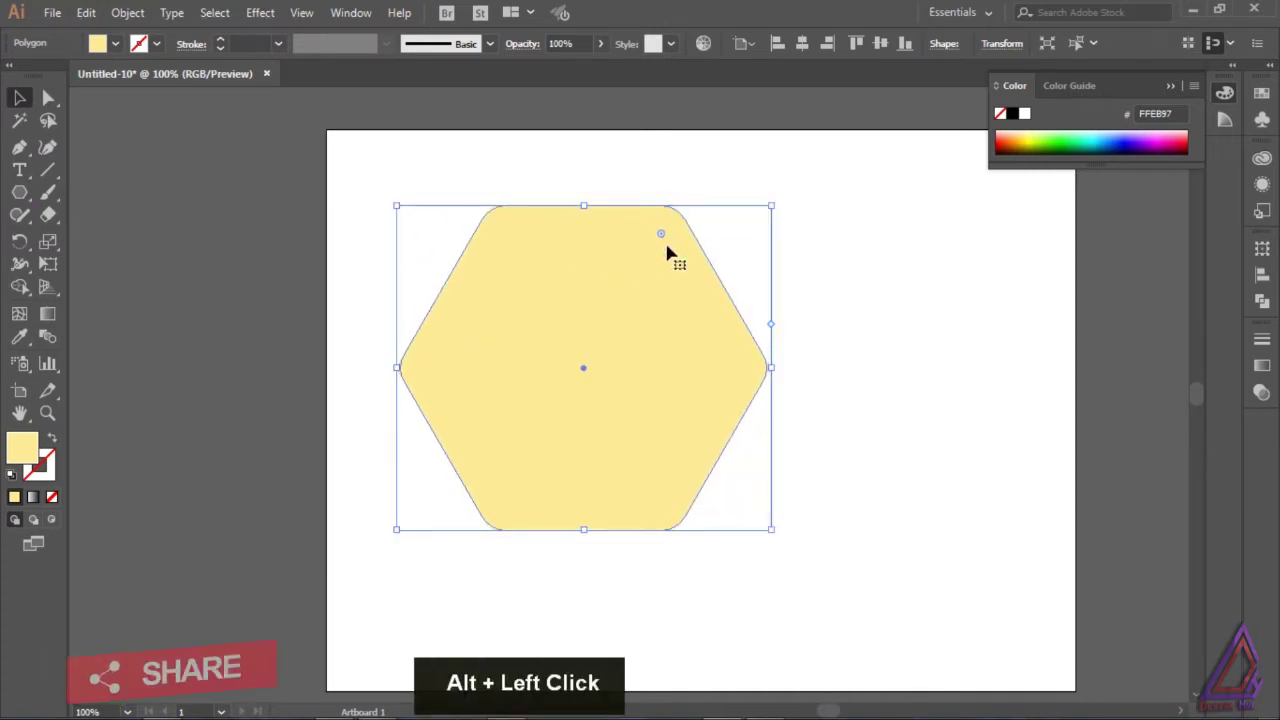
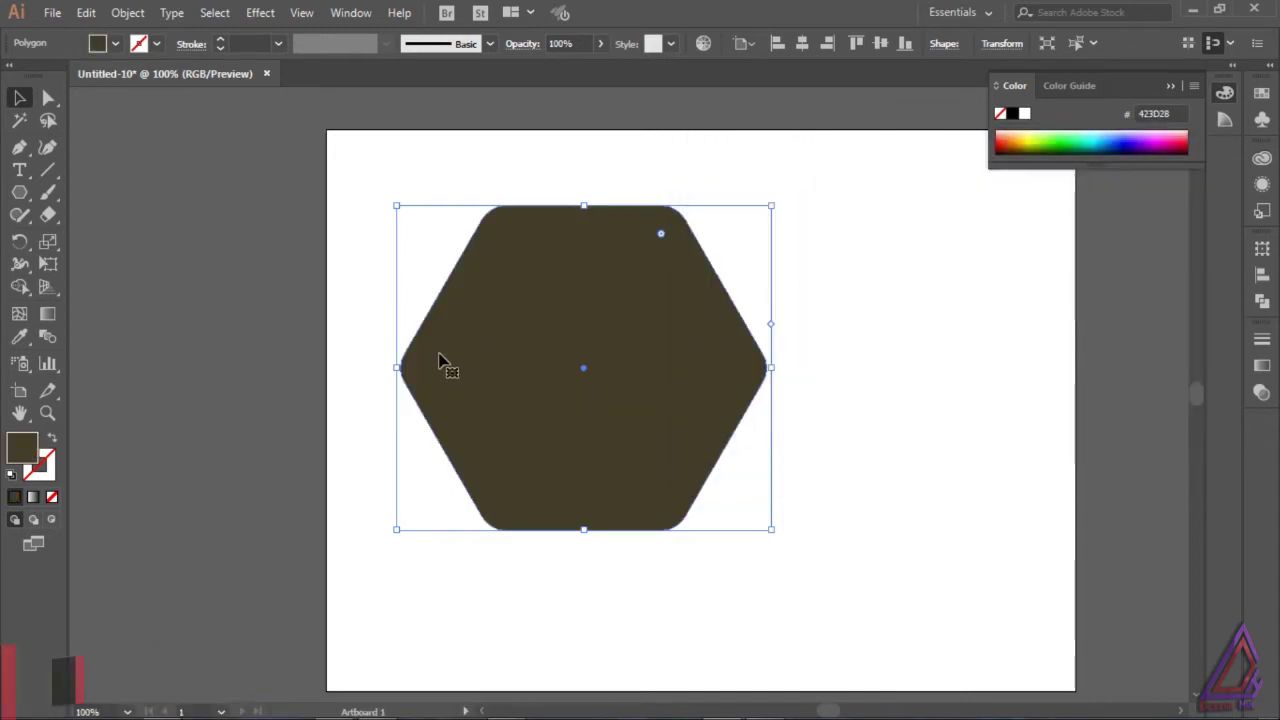
# Step: Subtract the brown hexagon from the yellow one with Minus Front, leaving a V-shaped band reflected downward
pyautogui.press('Right')
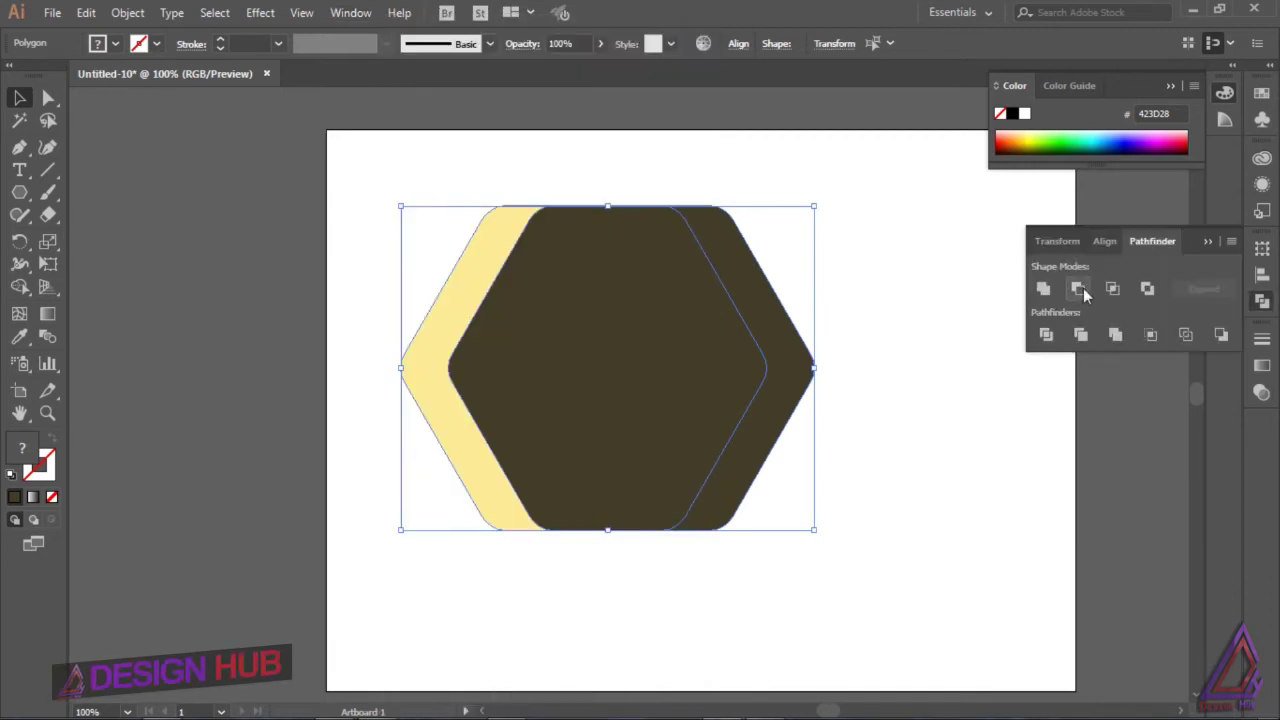
pyautogui.rightClick(467, 458)
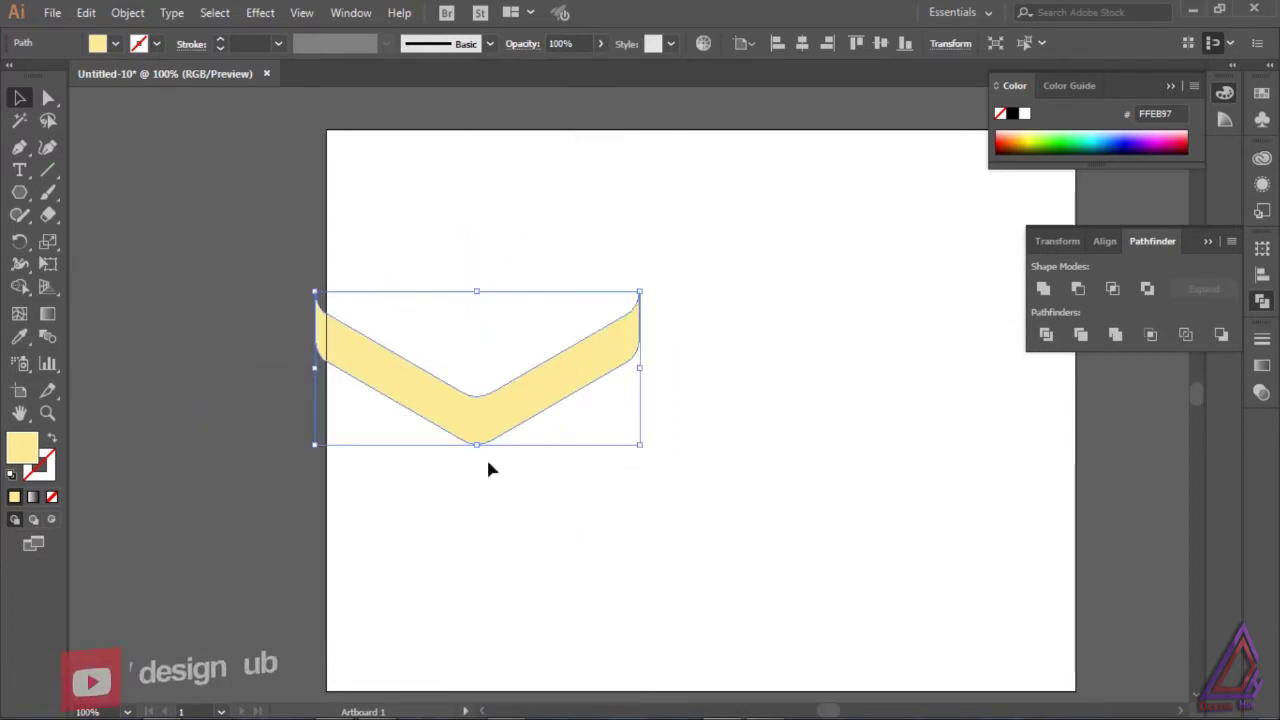
# Step: Reflect, recolour and arrange copied bands into two interlocking olive and pink hexagon ribbons, then deselect
pyautogui.rightClick(581, 495)
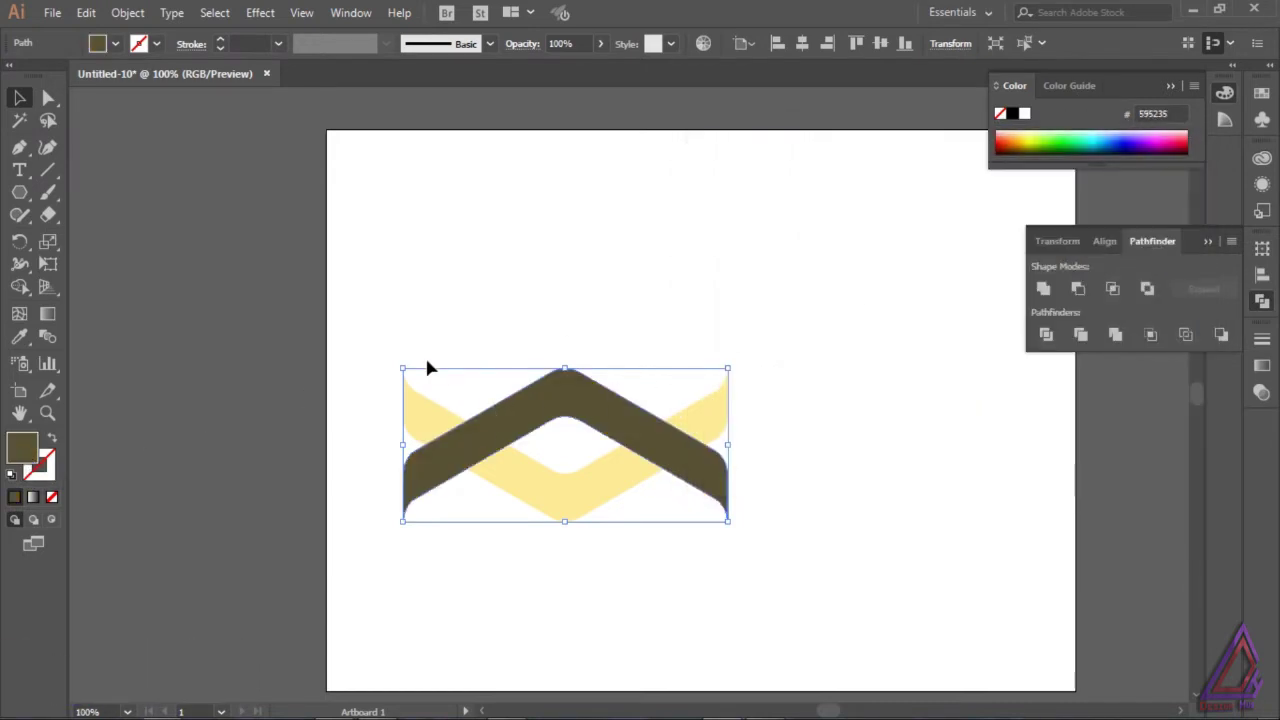
pyautogui.press('Up')
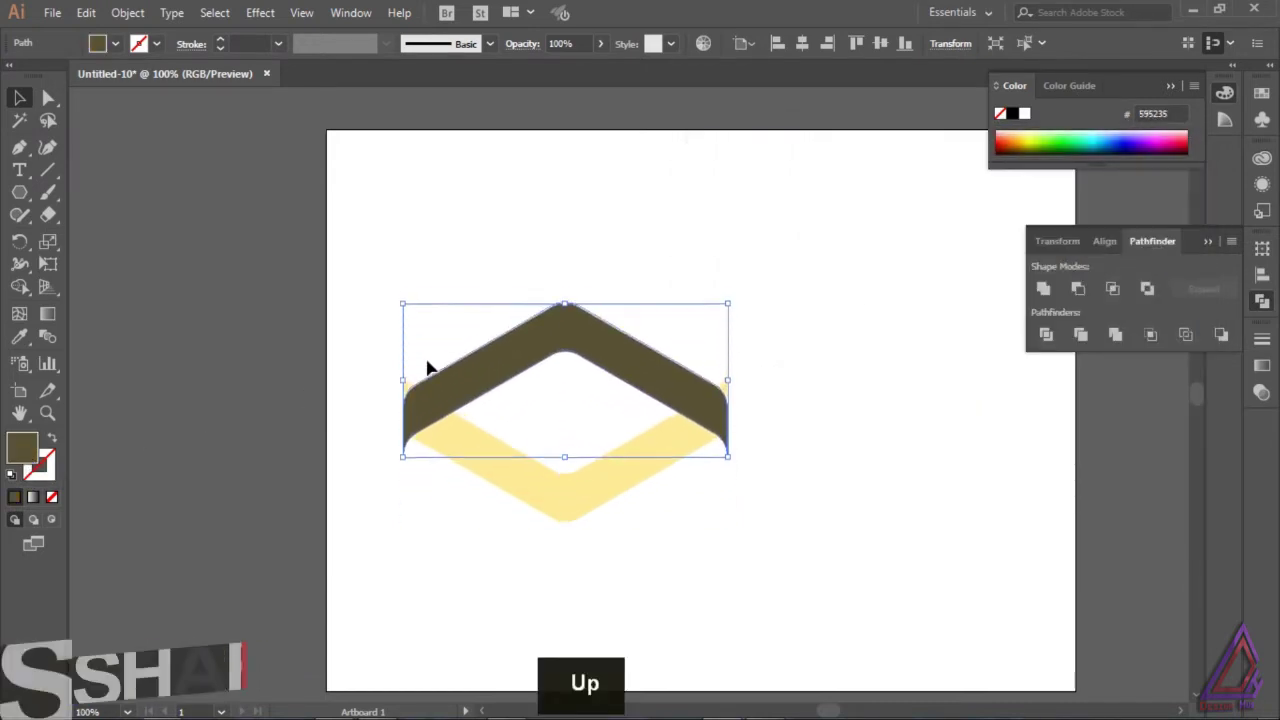
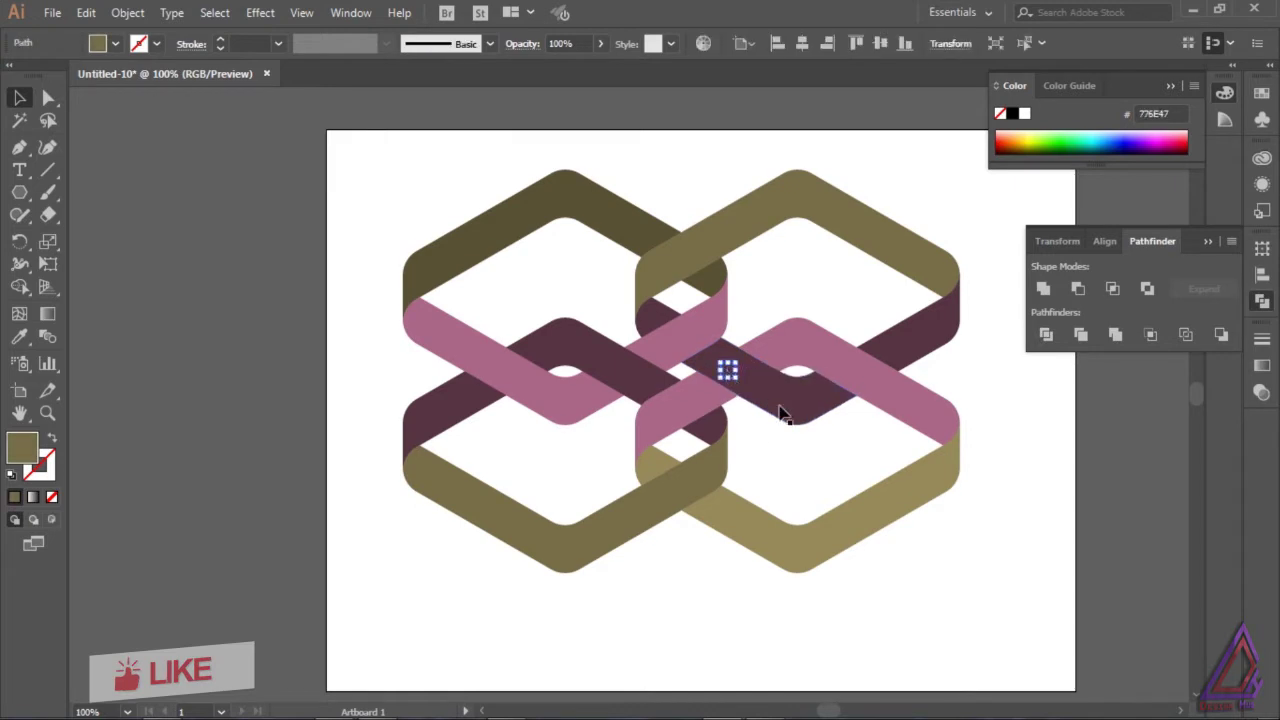
pyautogui.press('Delete')
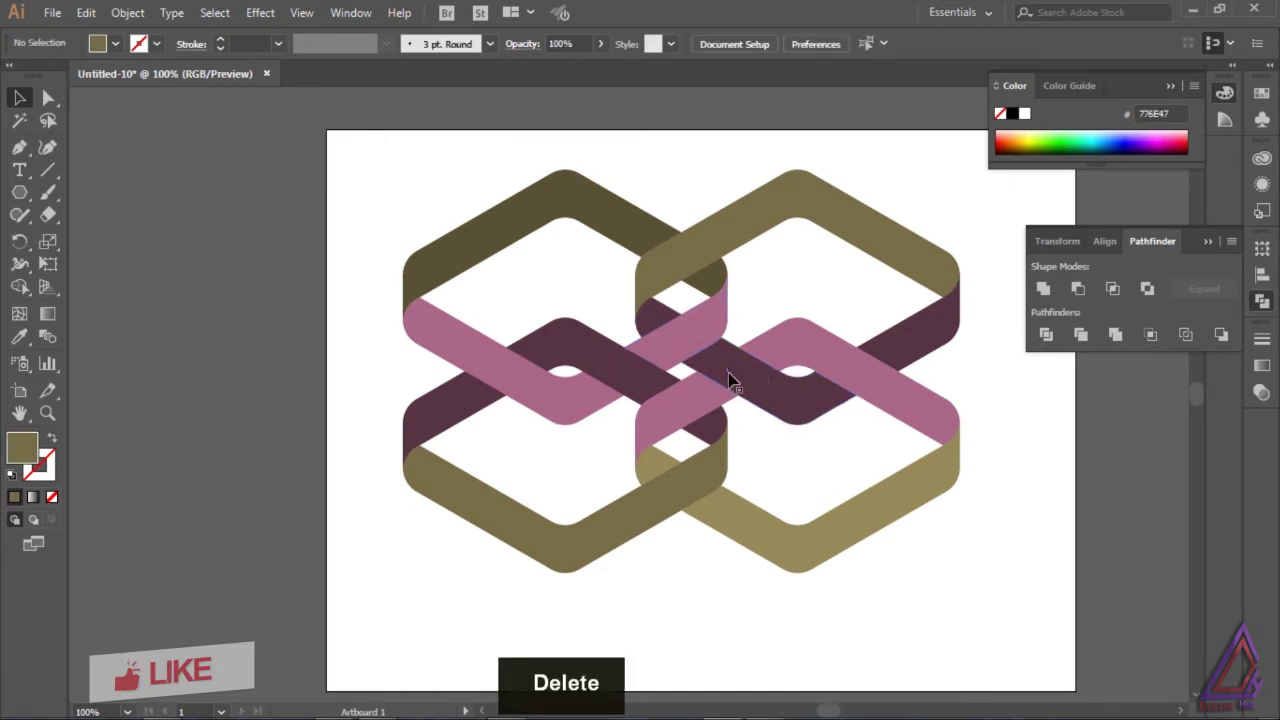